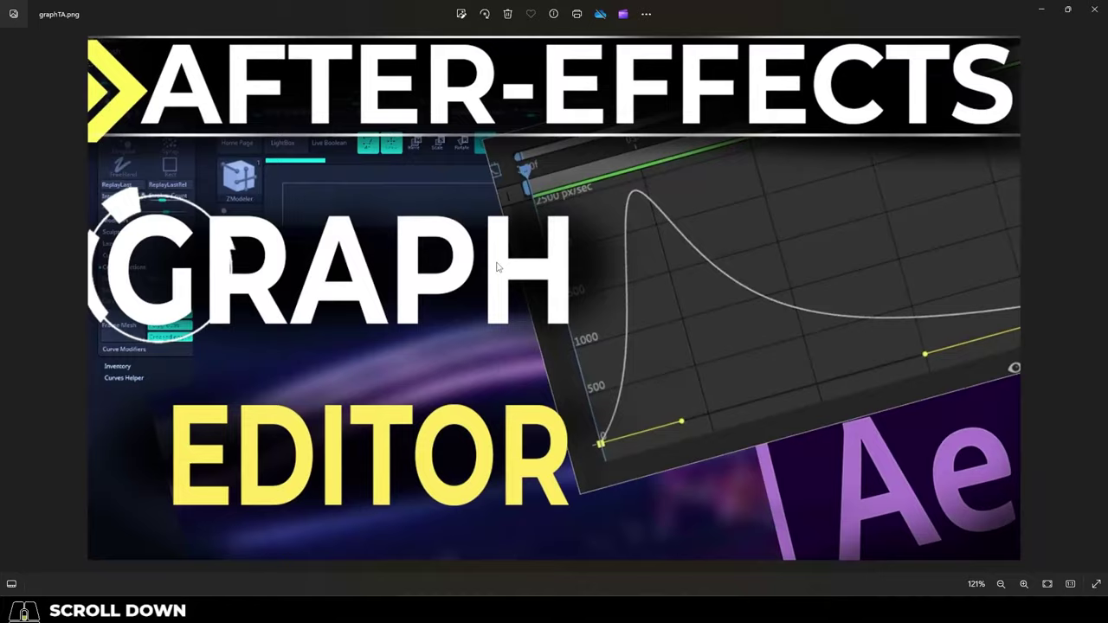
Step: Show the pentagon's Rotation keyframes as a value curve, dragging the later keyframe toward 89.67° at 1:54, then undo
drag(841, 454, 681, 490)
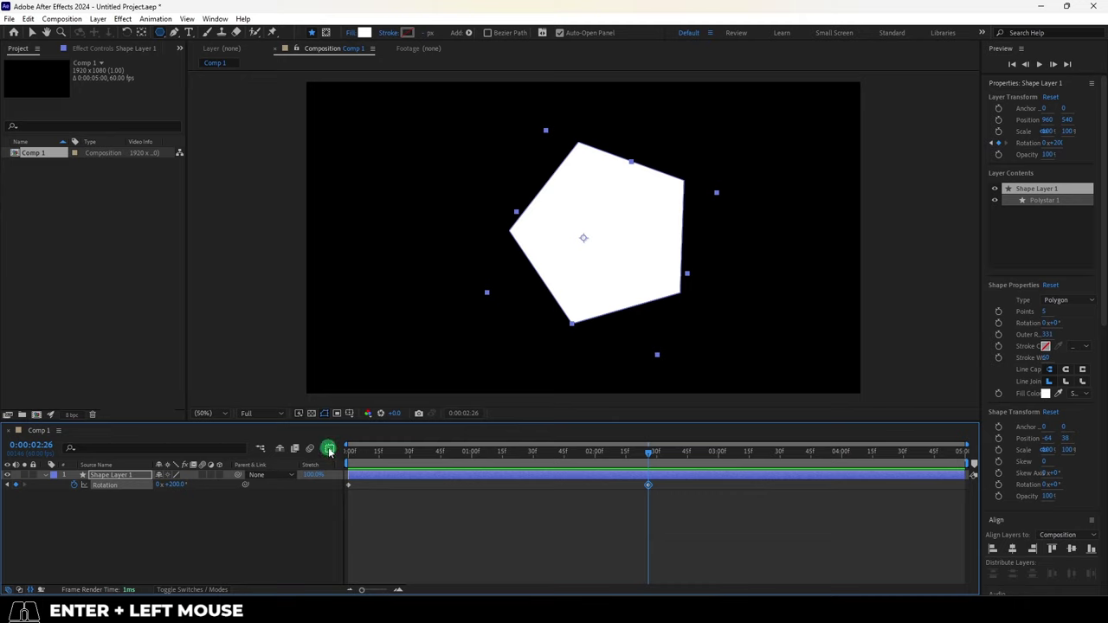
click(334, 451)
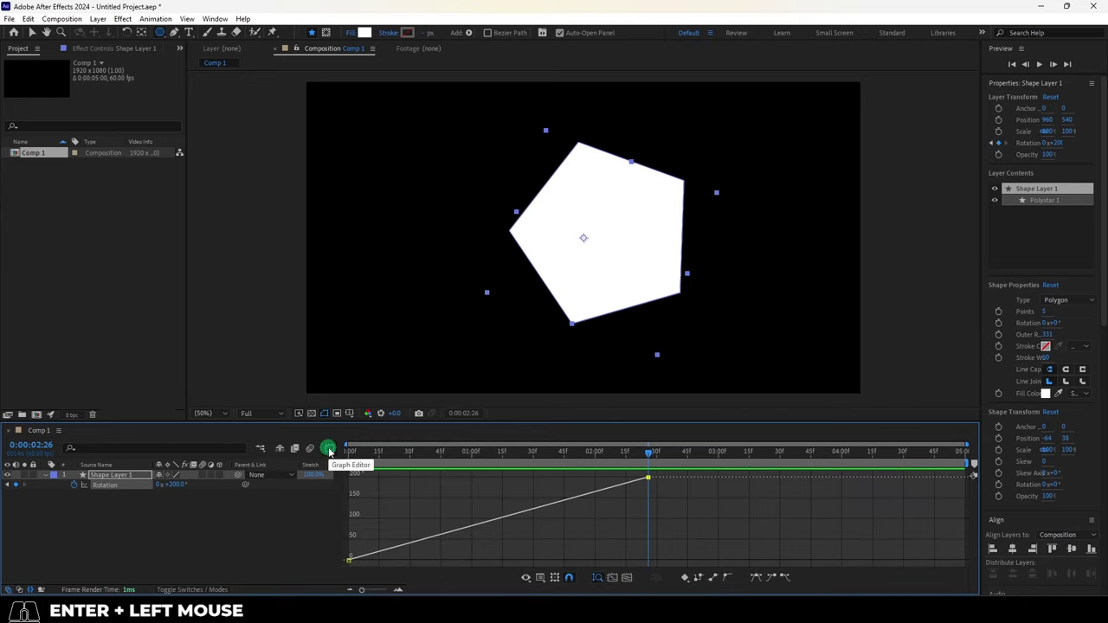
key(ctrl+z)
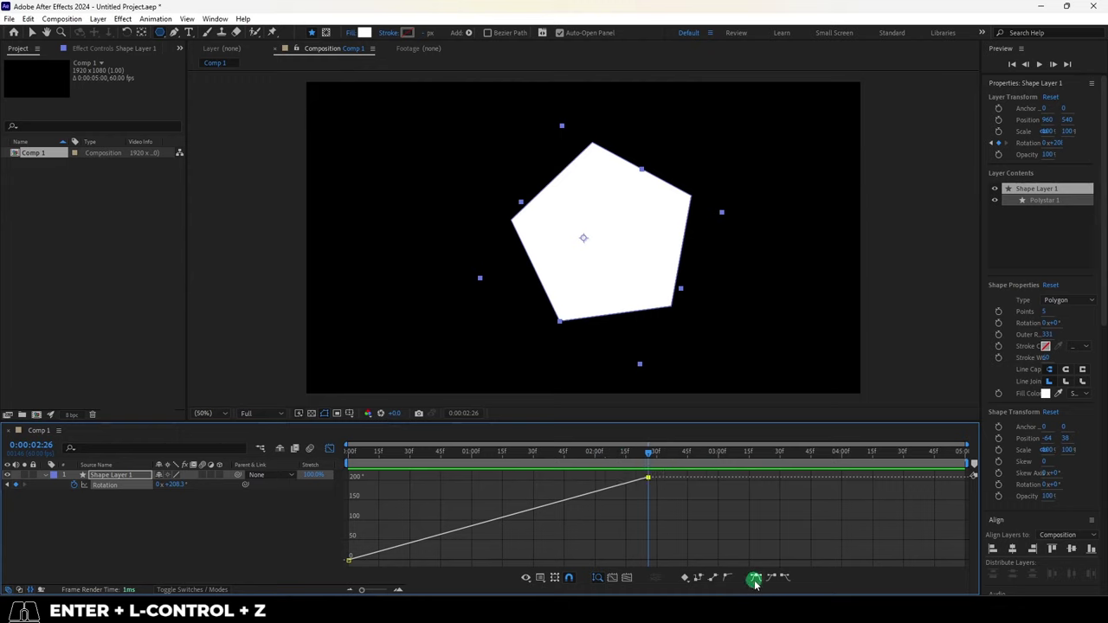